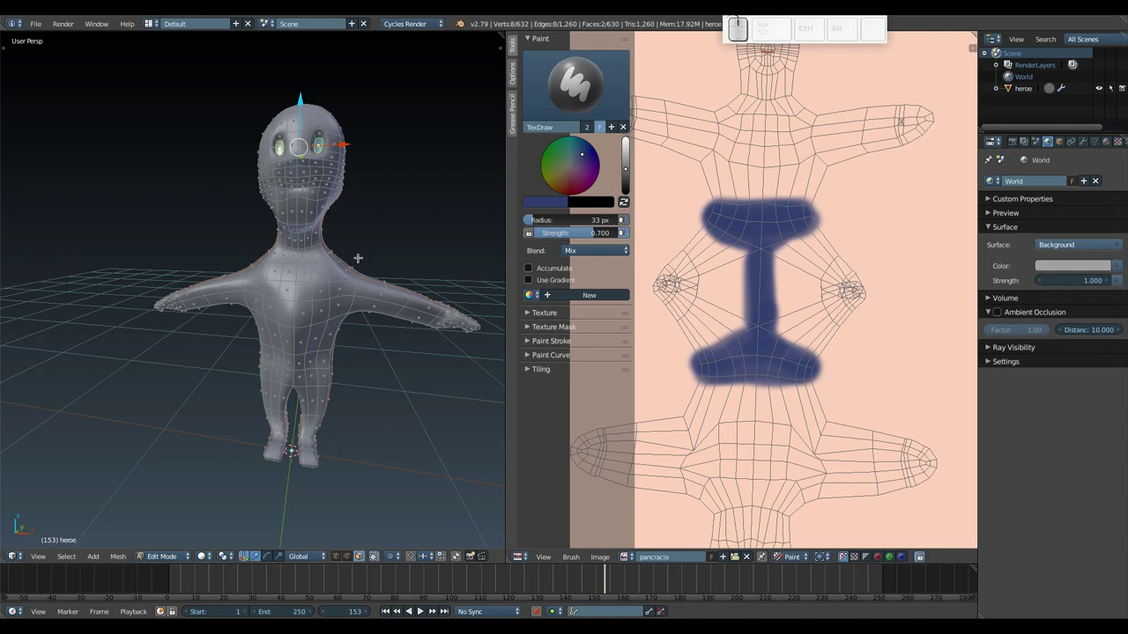
# Step: Leave Edit Mode and preview the painted character with Rendered viewport shading
pyautogui.press('Tab')
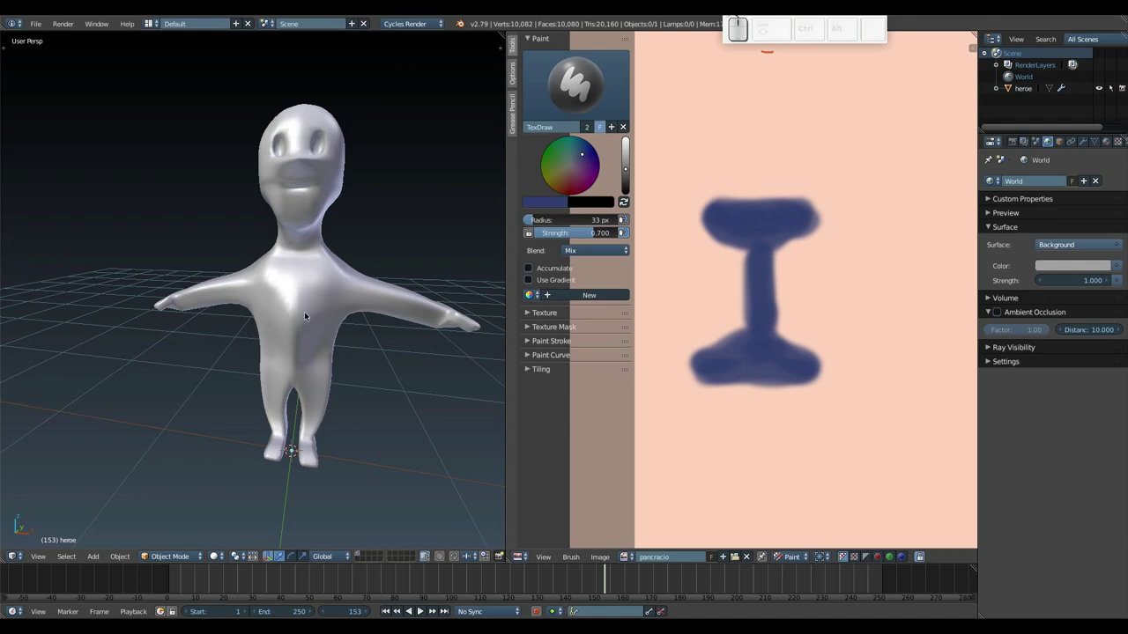
pyautogui.click(220, 559)
pyautogui.click(249, 484)
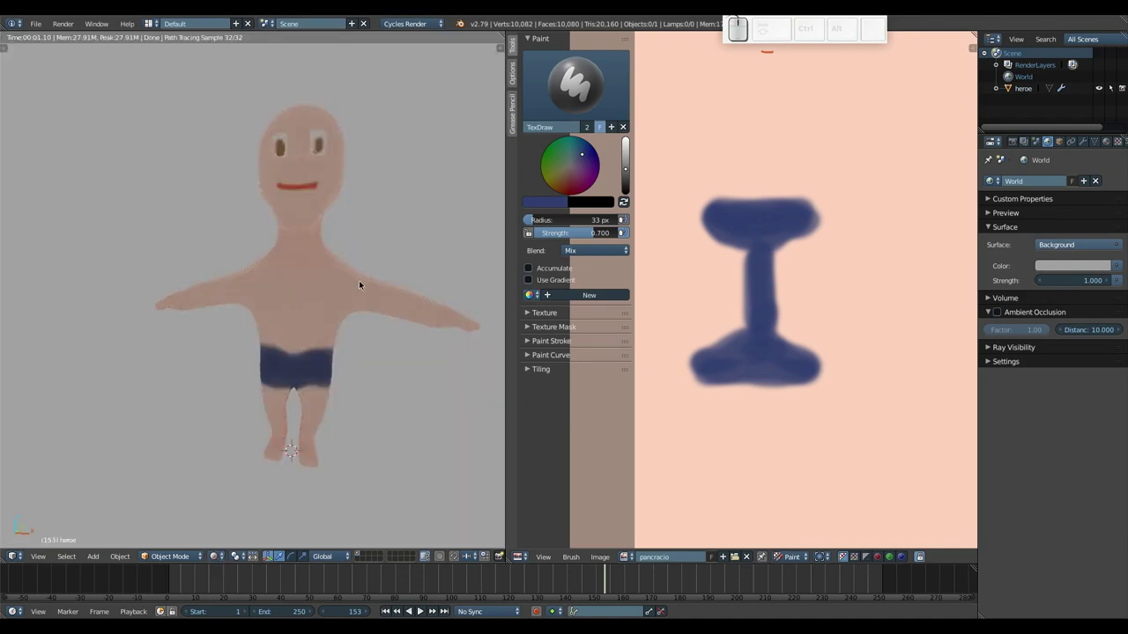
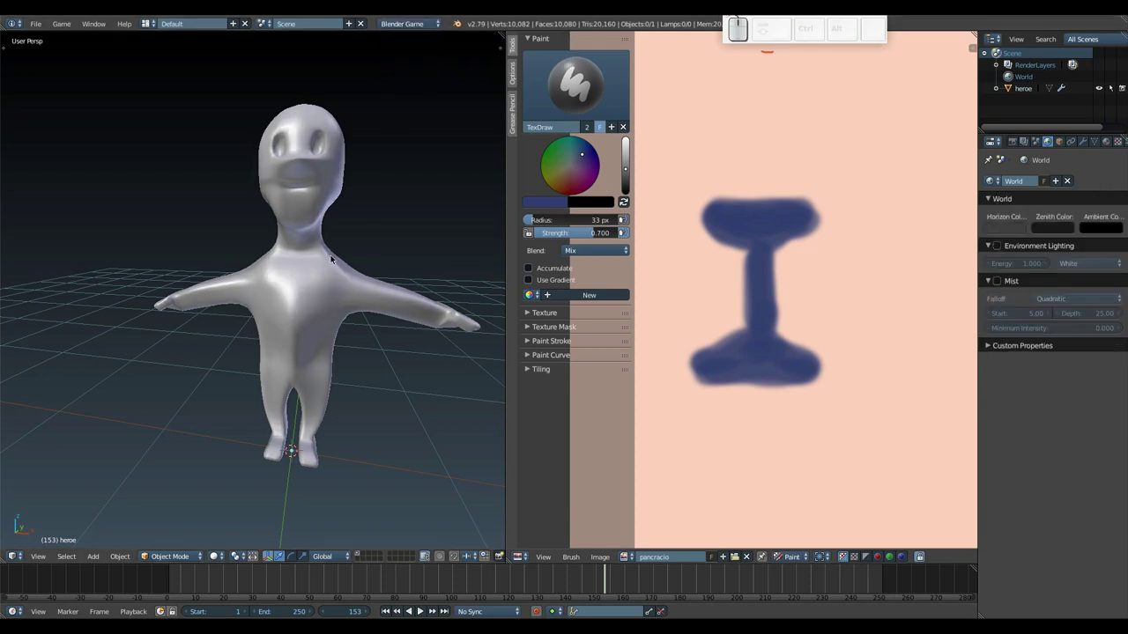
# Step: Run the game preview (P) to see the textured character, then exit back to solid display
pyautogui.press('p')
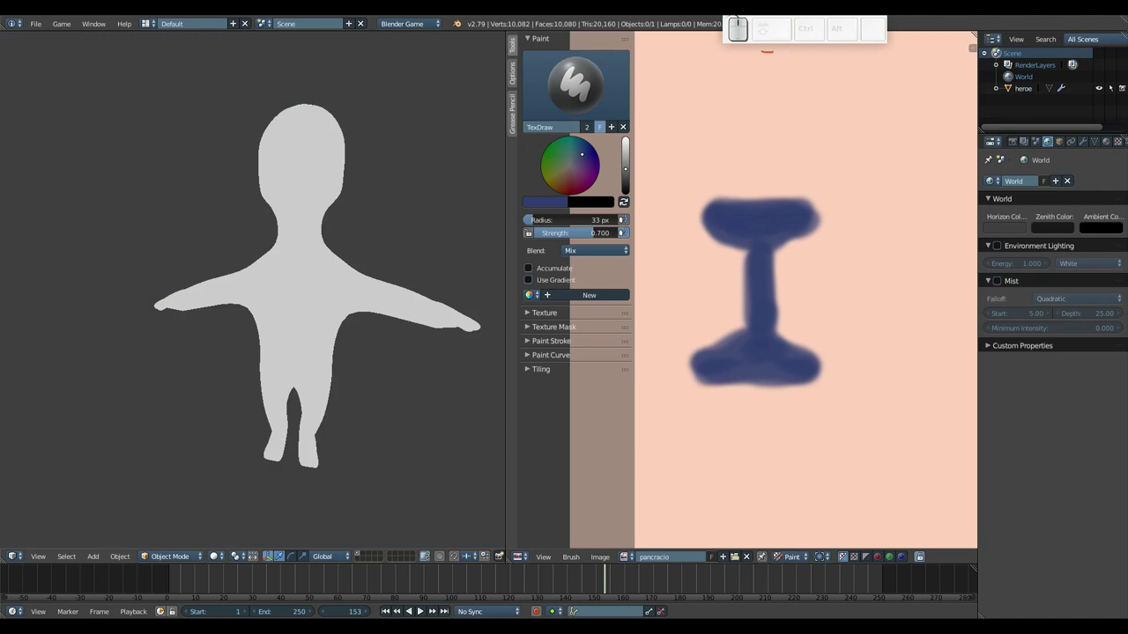
pyautogui.press('Escape')
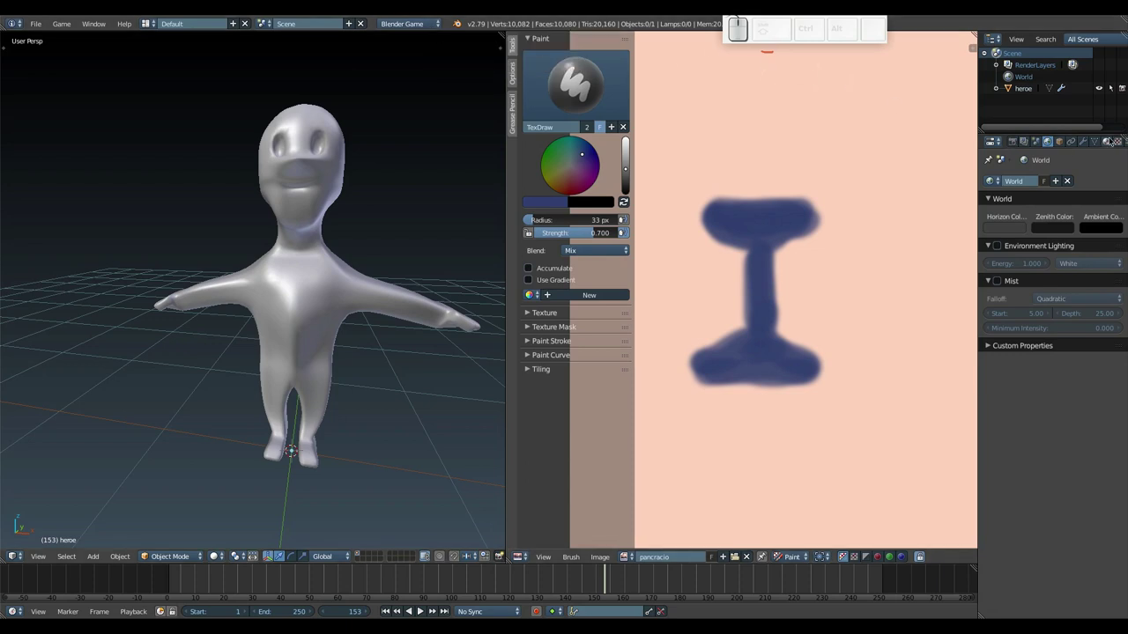
# Step: Remove the character's empty material slot and create a new material, Material.001
pyautogui.click(1110, 145)
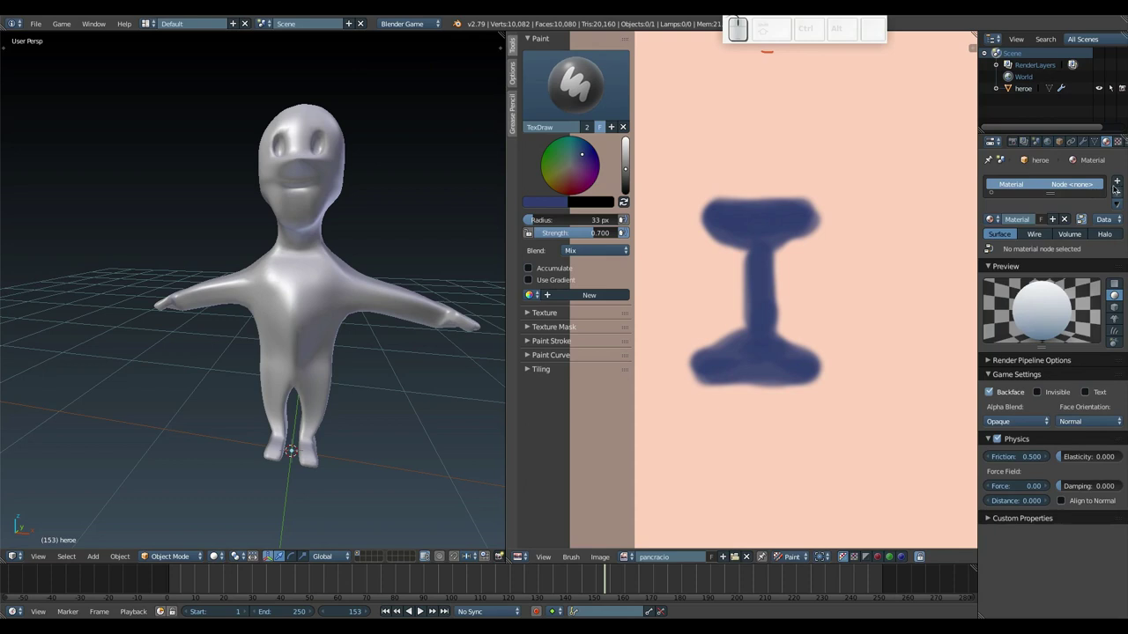
pyautogui.click(1118, 183)
pyautogui.click(1011, 186)
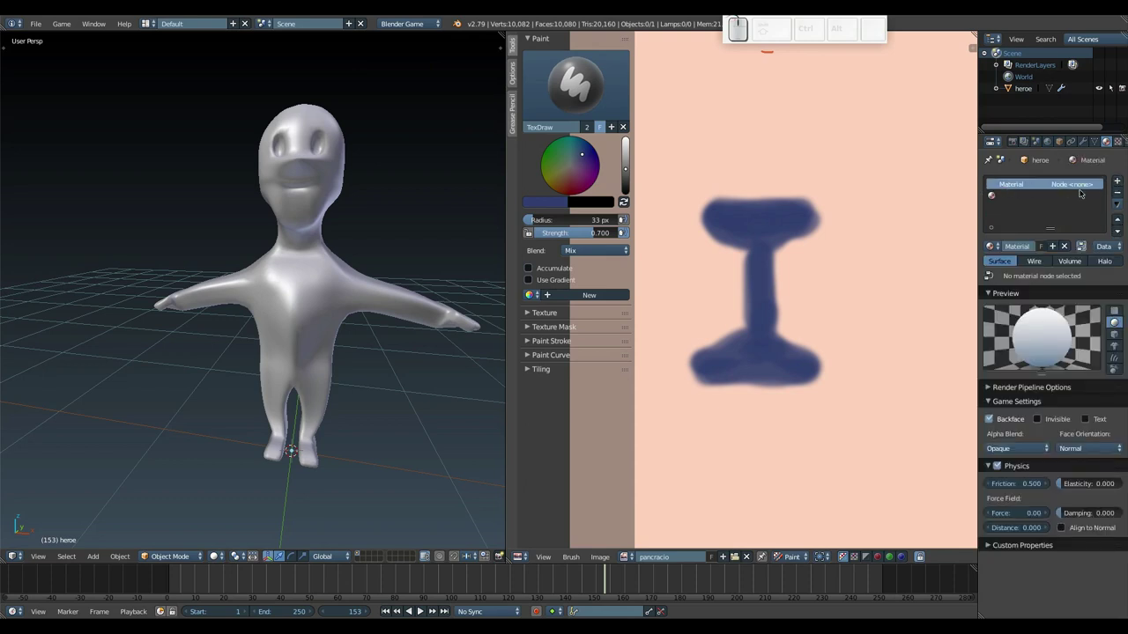
pyautogui.click(1121, 195)
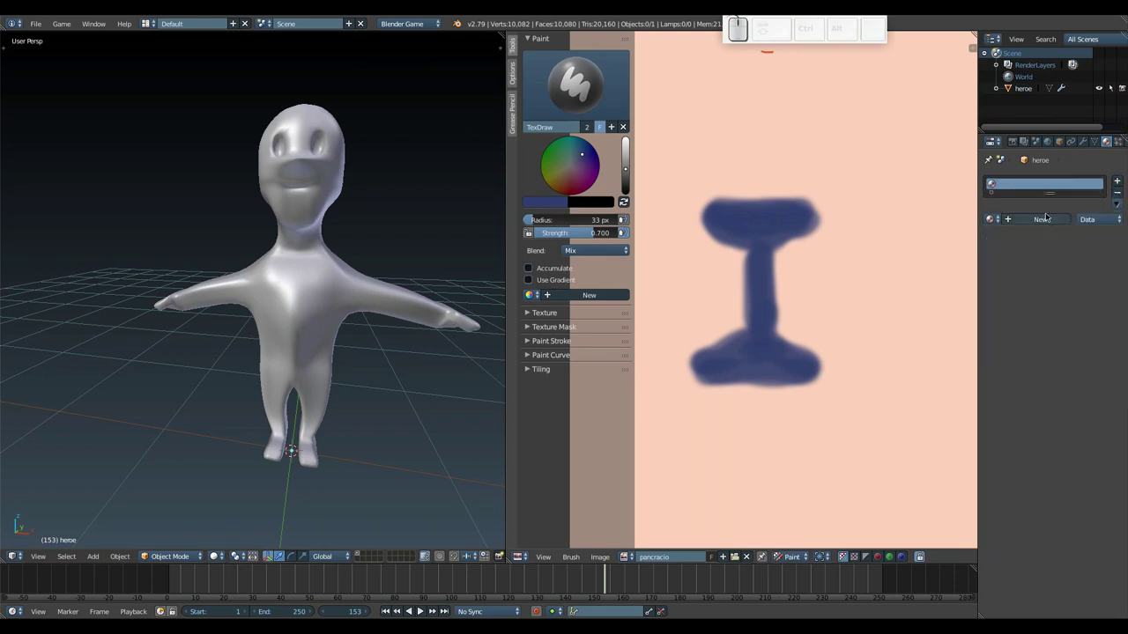
pyautogui.click(1049, 221)
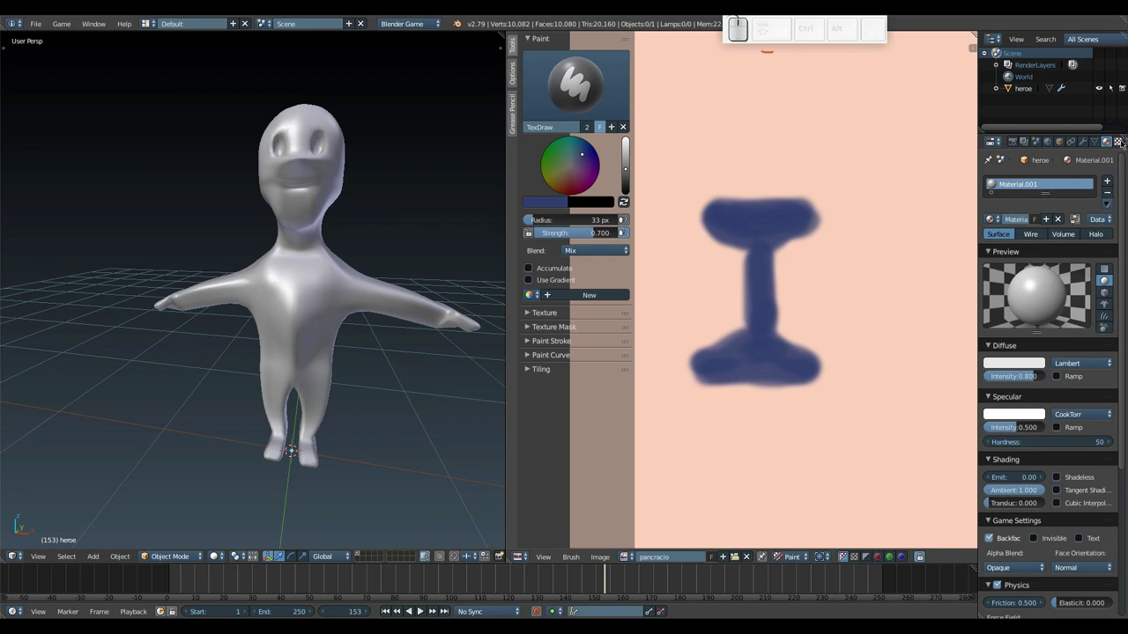
# Step: Add a new Image or Movie texture to Material.001 and browse for the pancracio image
pyautogui.click(1122, 144)
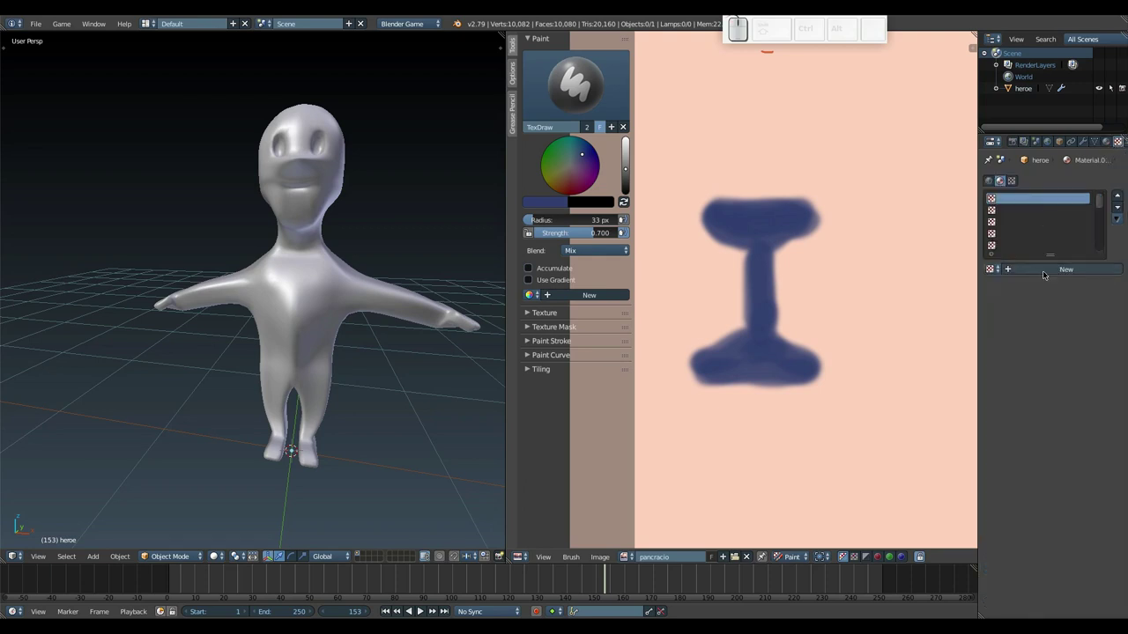
pyautogui.click(1047, 274)
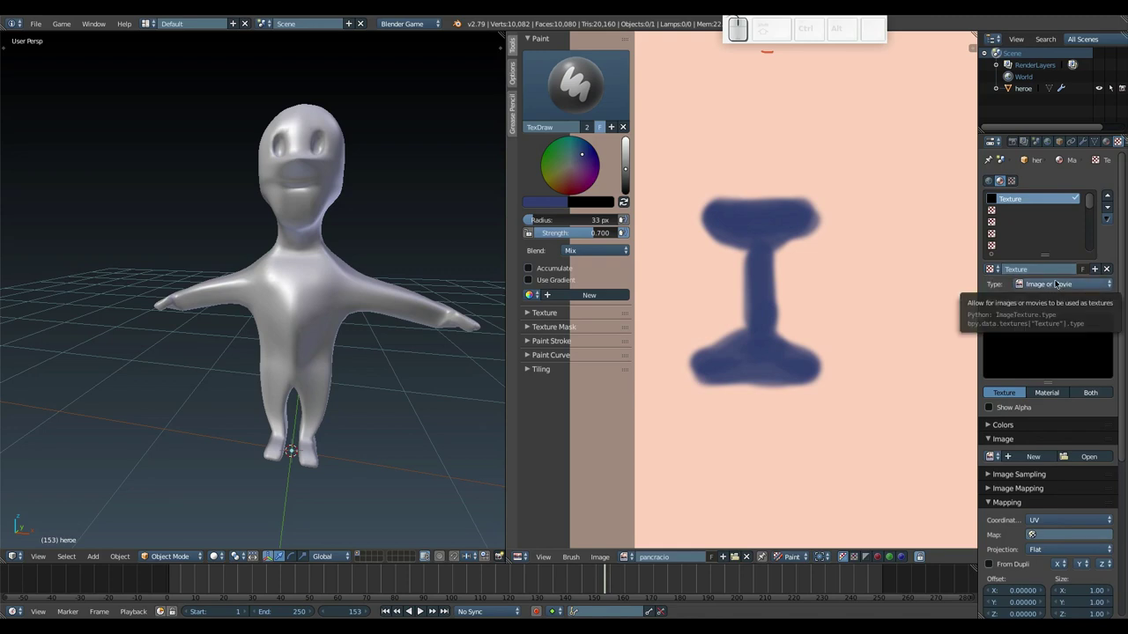
pyautogui.click(994, 459)
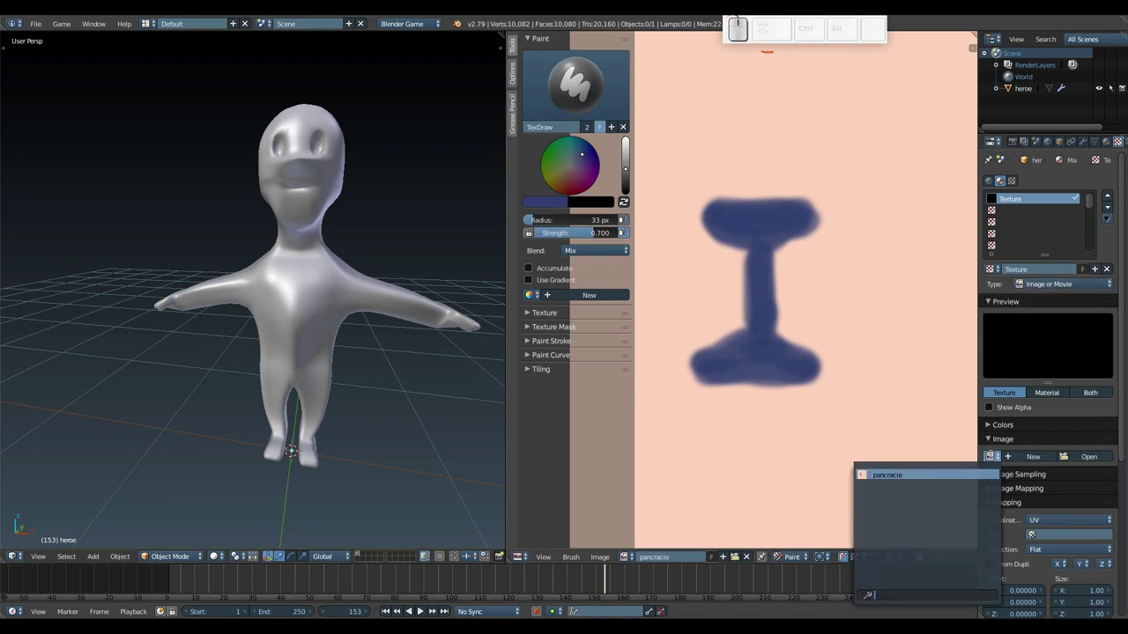
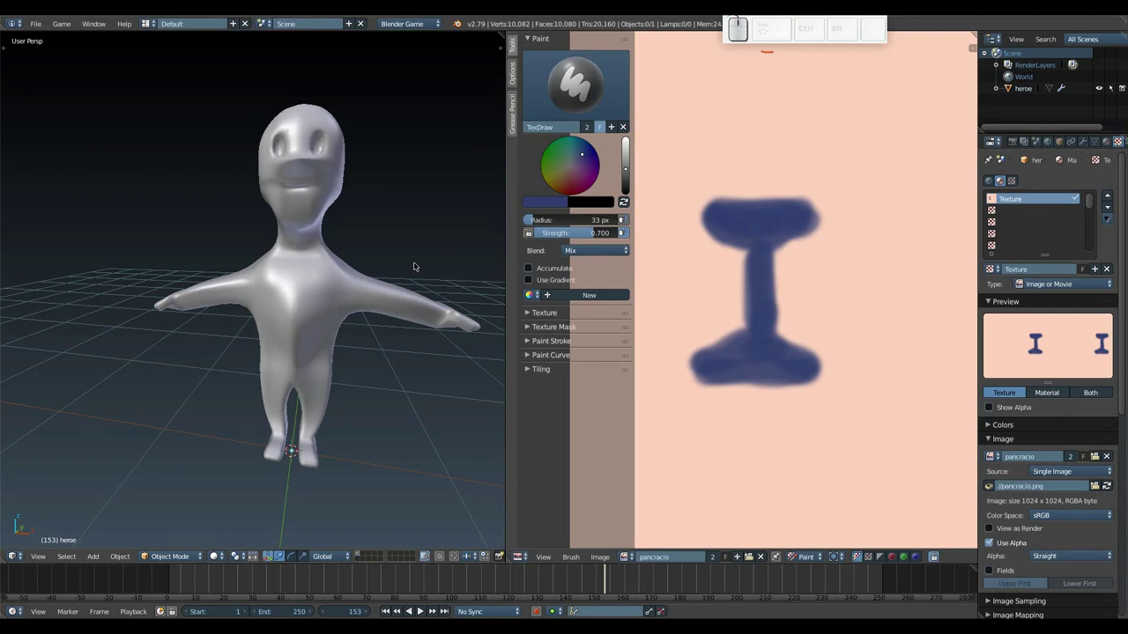
# Step: Select the pancracio.png image and show the character with textured viewport shading
pyautogui.click(222, 558)
pyautogui.moveTo(234, 503); pyautogui.dragTo(1062, 400)
pyautogui.scroll(-3)
pyautogui.click(1059, 395)
pyautogui.scroll(-3)
pyautogui.click(1060, 401)
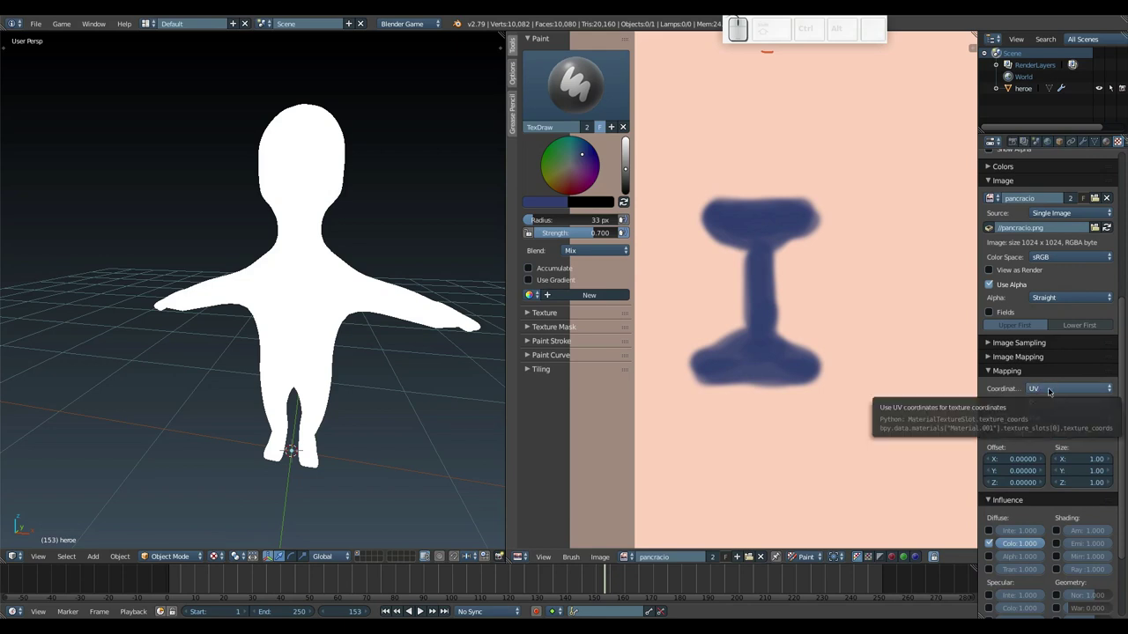
# Step: Keep UV as the texture mapping coordinates and check the material preview sphere
pyautogui.click(1046, 391)
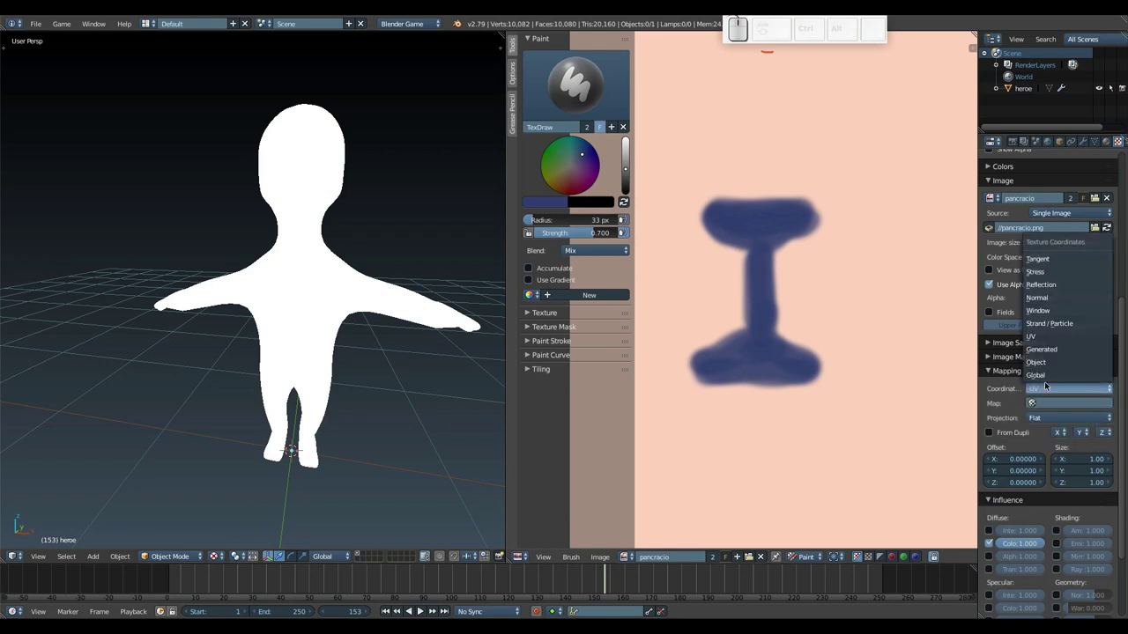
pyautogui.click(1050, 353)
pyautogui.click(1048, 389)
pyautogui.moveTo(1050, 337); pyautogui.dragTo(1049, 427)
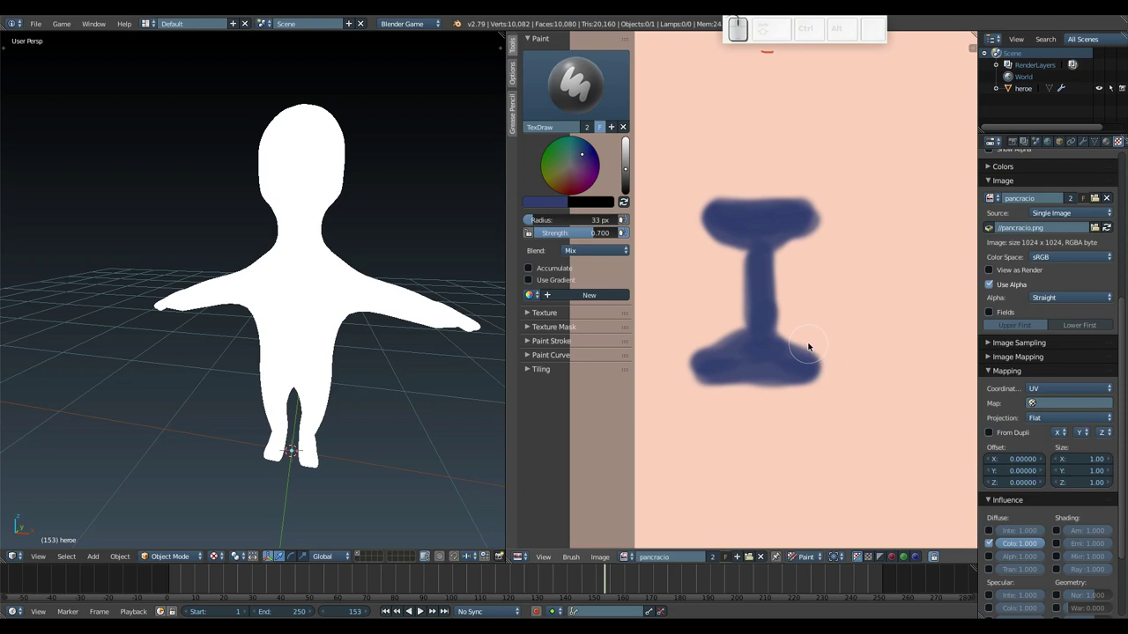
pyautogui.scroll(3)
pyautogui.scroll(3)
pyautogui.scroll(3)
pyautogui.scroll(3)
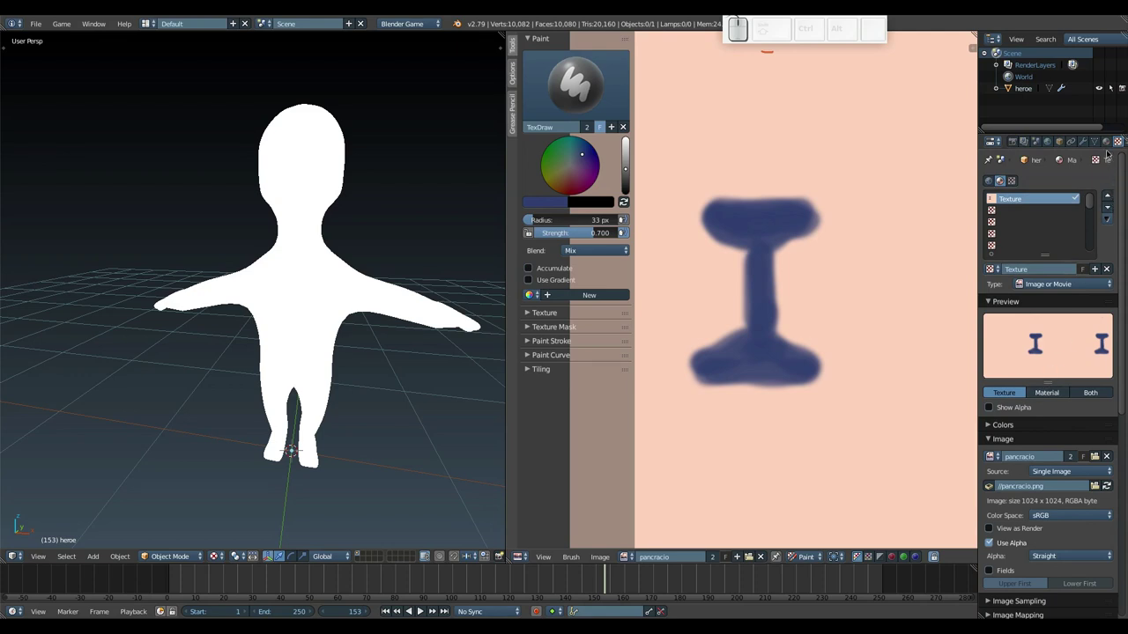
pyautogui.click(1106, 141)
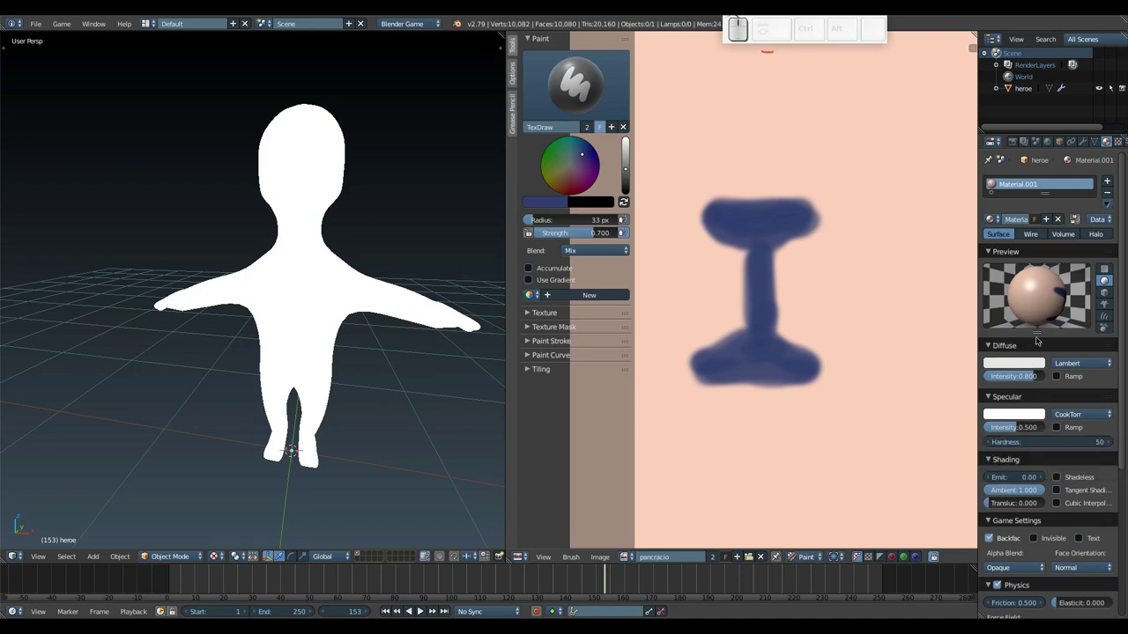
pyautogui.scroll(3)
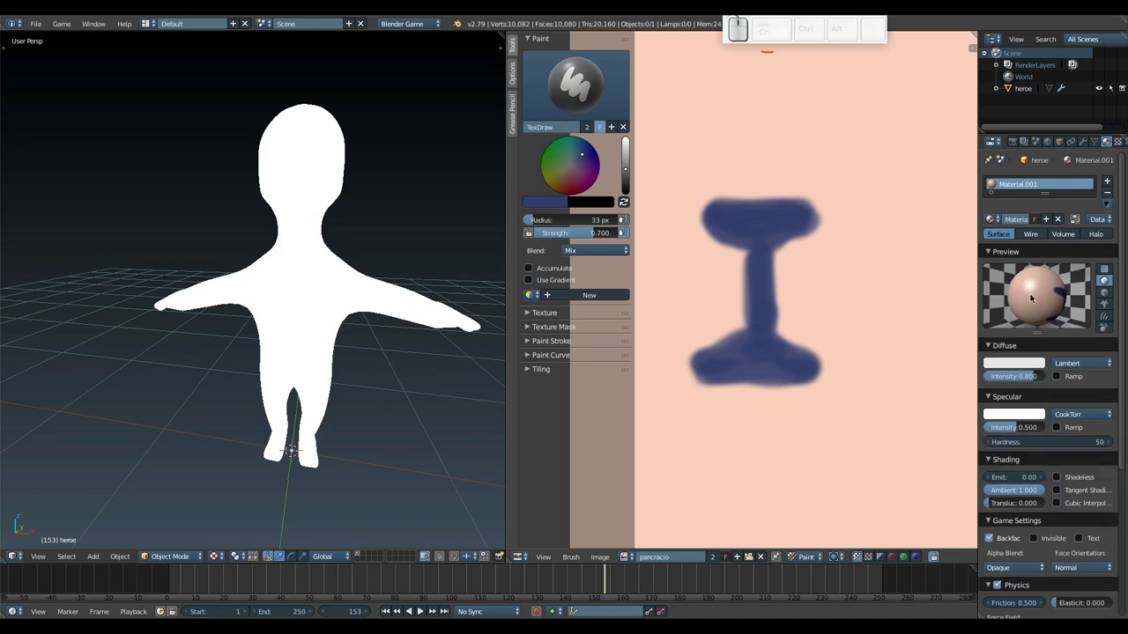
# Step: Select all faces in Edit Mode to assign Material.001, then return to Object Mode
pyautogui.press('Tab')
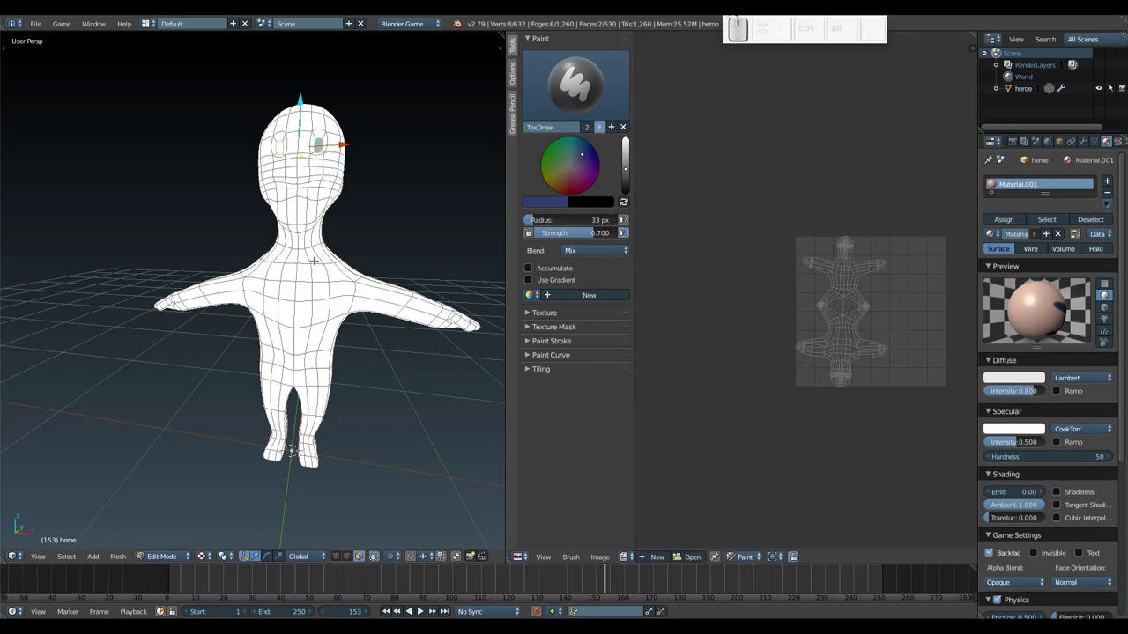
pyautogui.press('a')
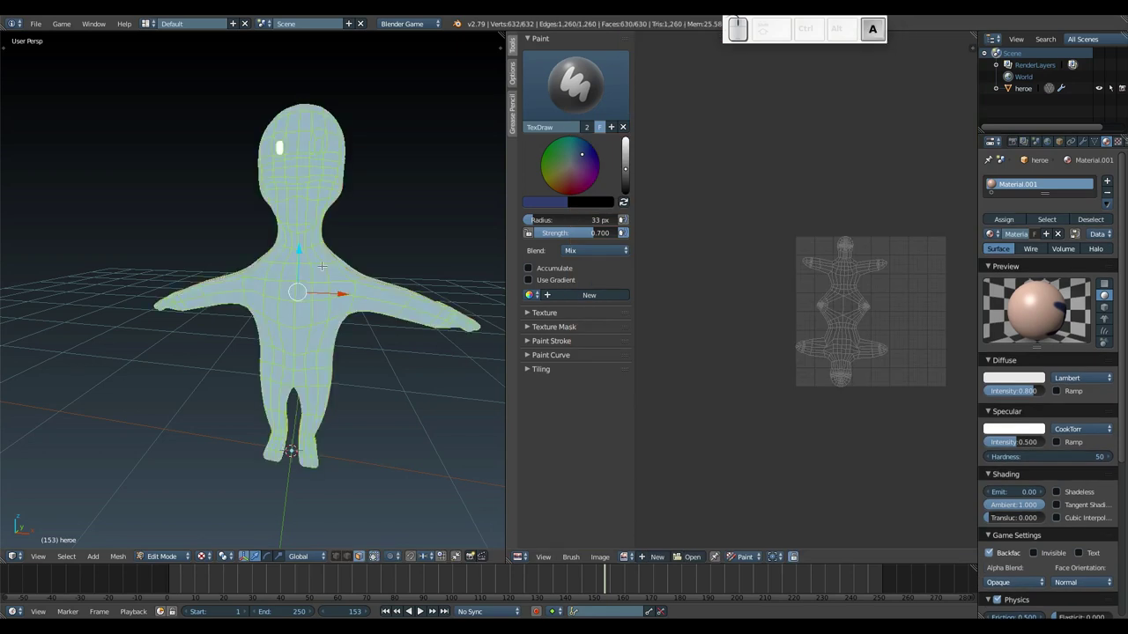
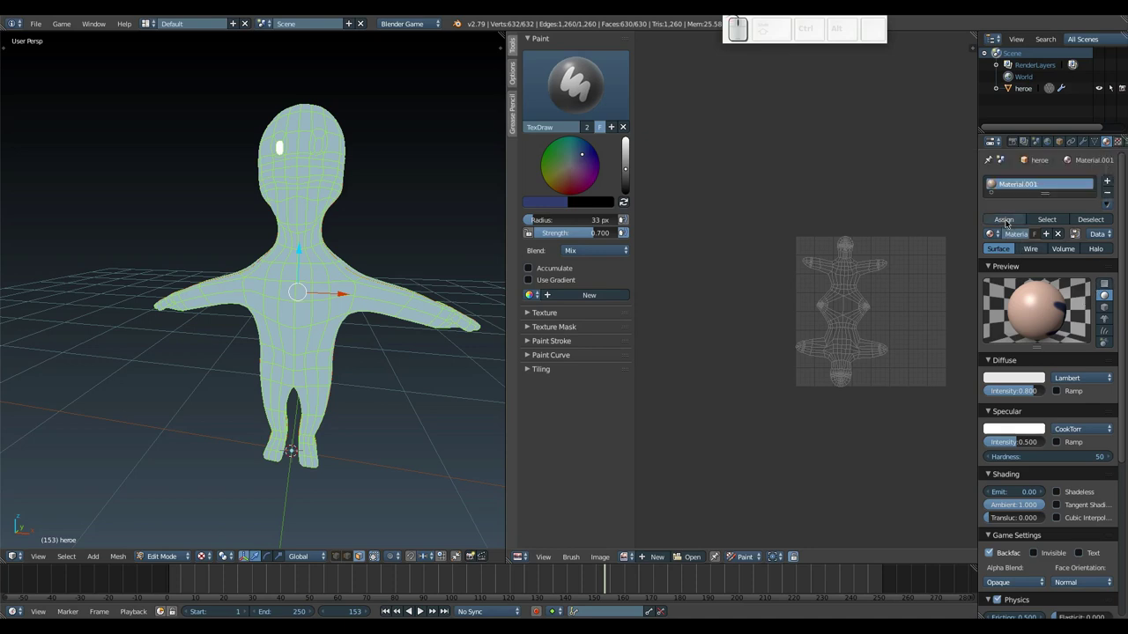
pyautogui.press('Tab')
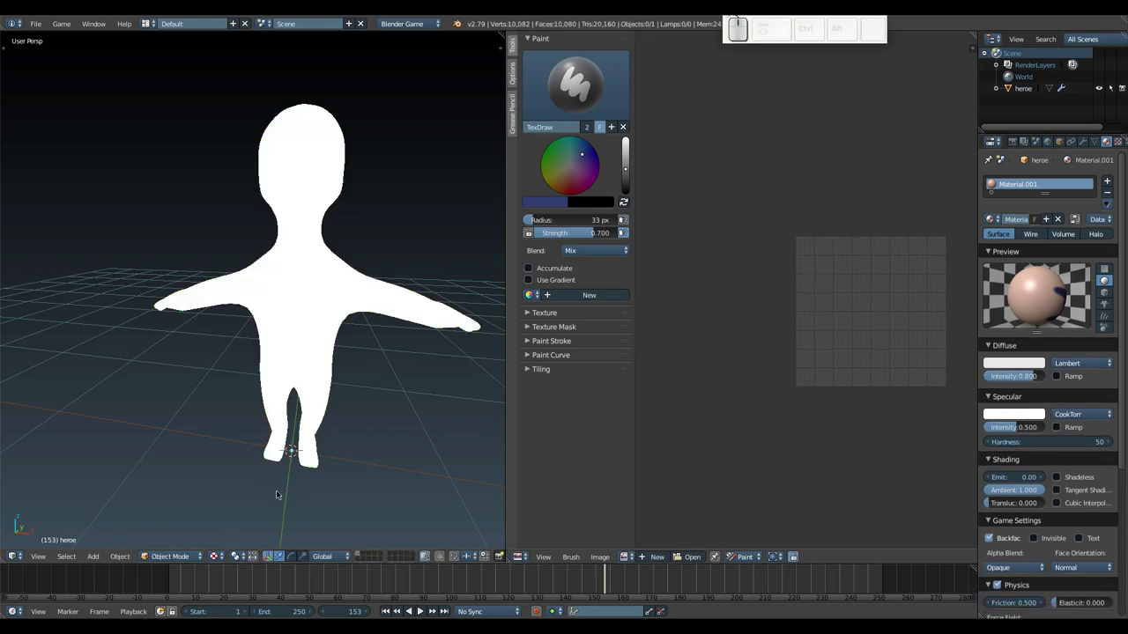
# Step: Test the game preview, try textured shading, then set viewport shading back to Solid
pyautogui.press('p')
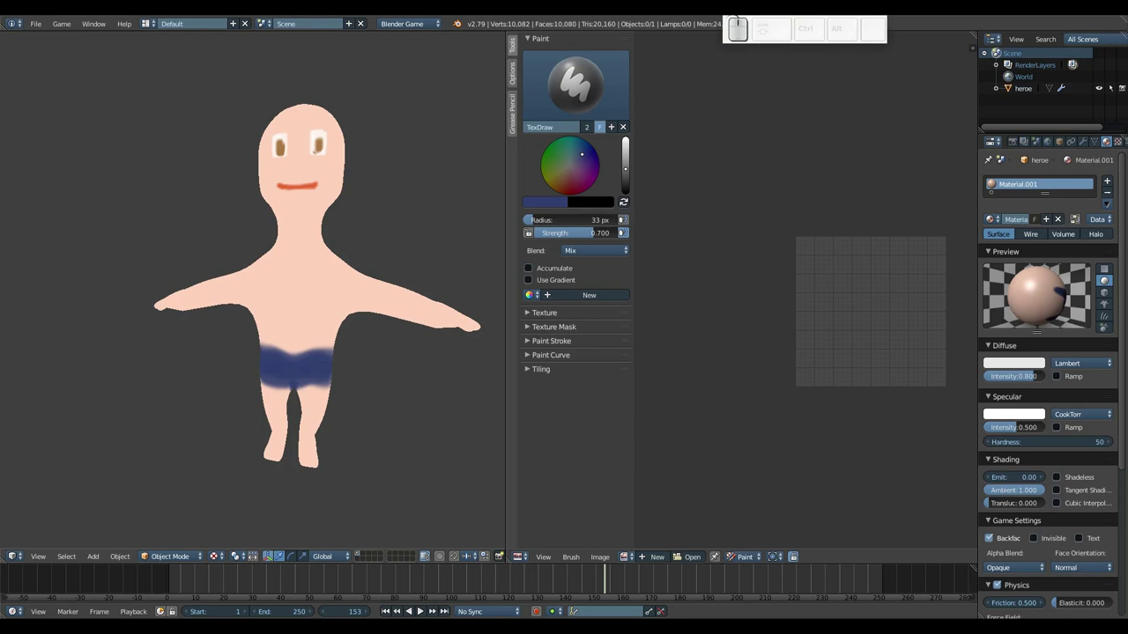
pyautogui.press('Escape')
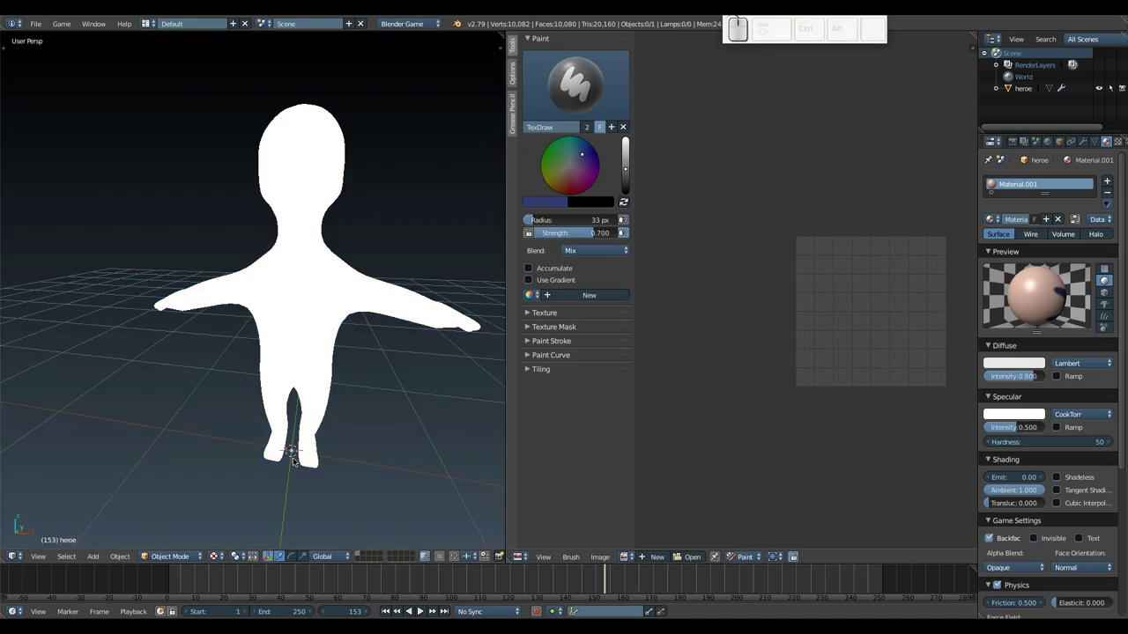
pyautogui.click(222, 552)
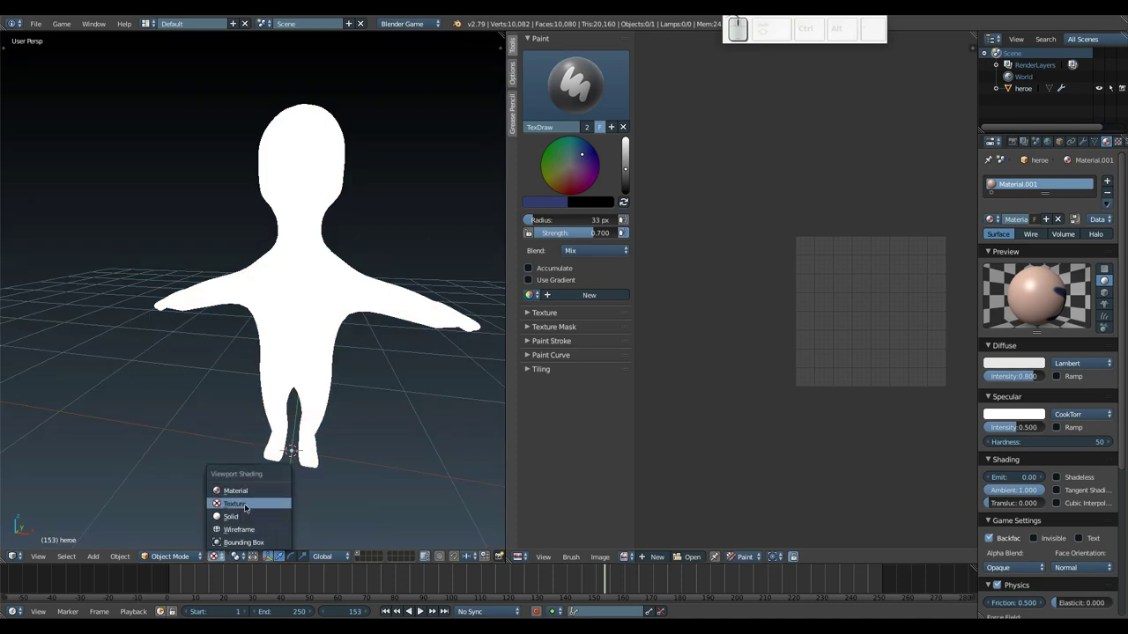
pyautogui.click(254, 491)
pyautogui.click(221, 555)
pyautogui.click(237, 519)
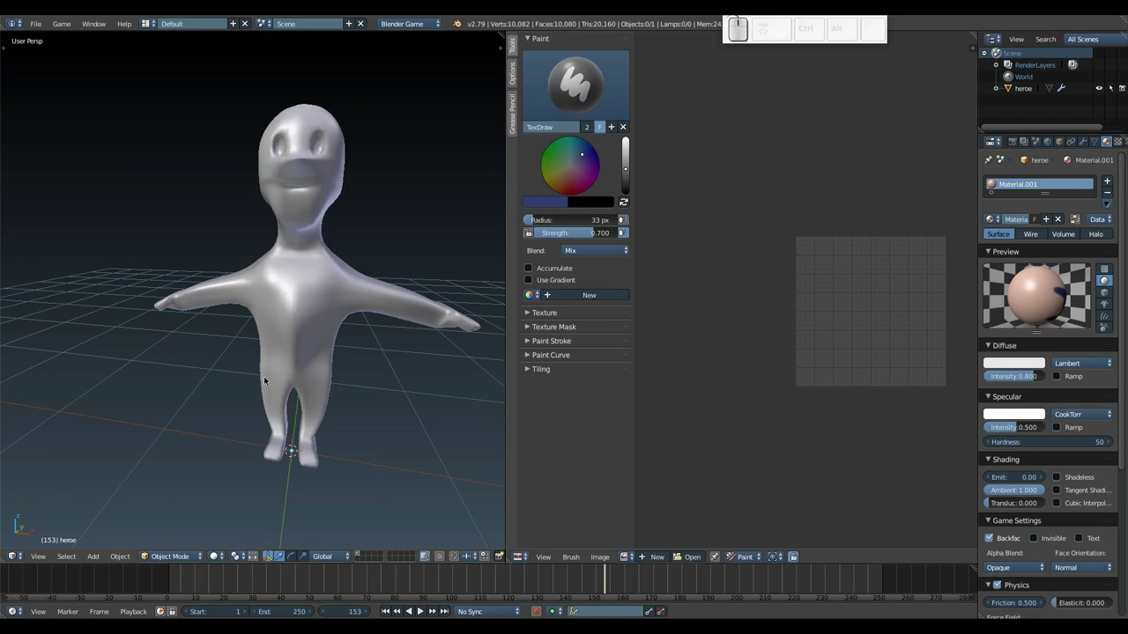
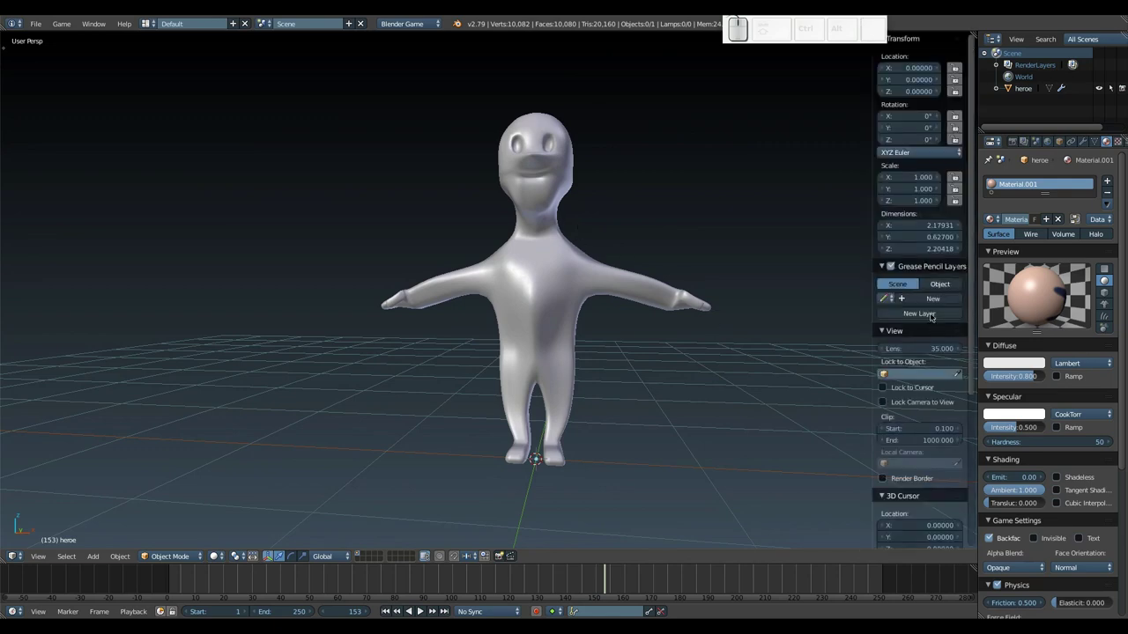
# Step: Scroll the N panel to the Shading section and run the game preview again
pyautogui.scroll(-3)
pyautogui.scroll(-3)
pyautogui.scroll(-3)
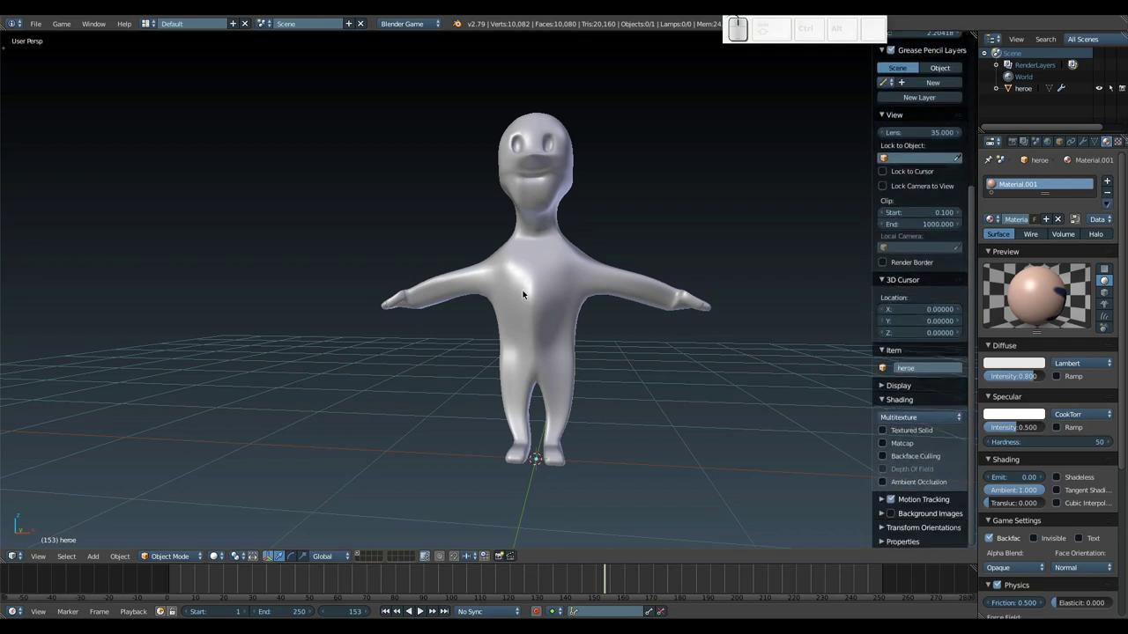
pyautogui.press('p')
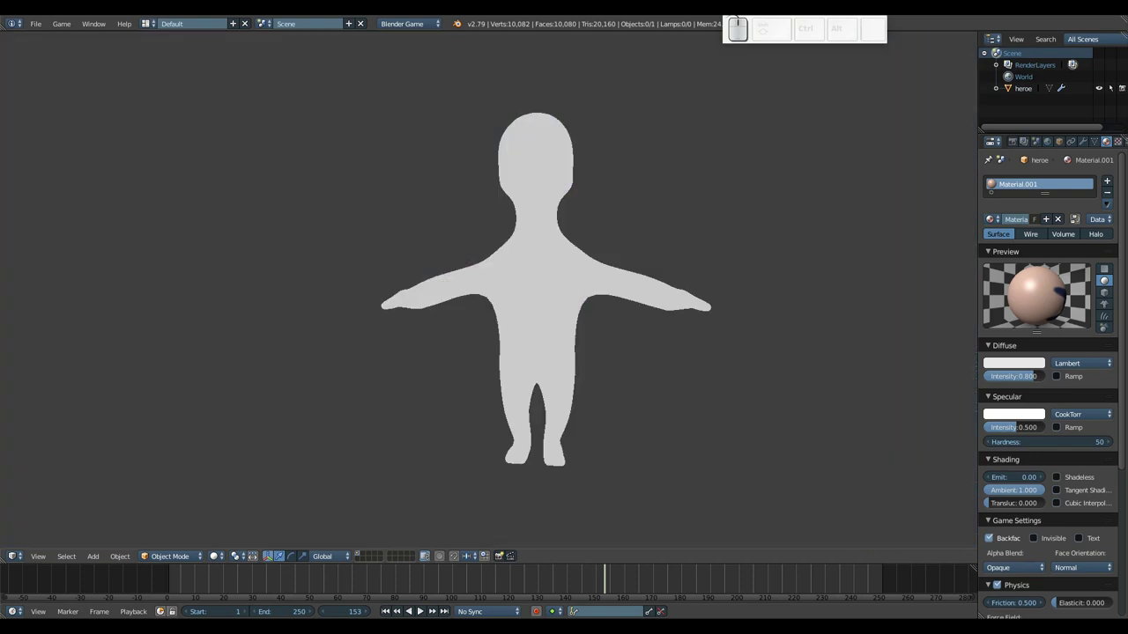
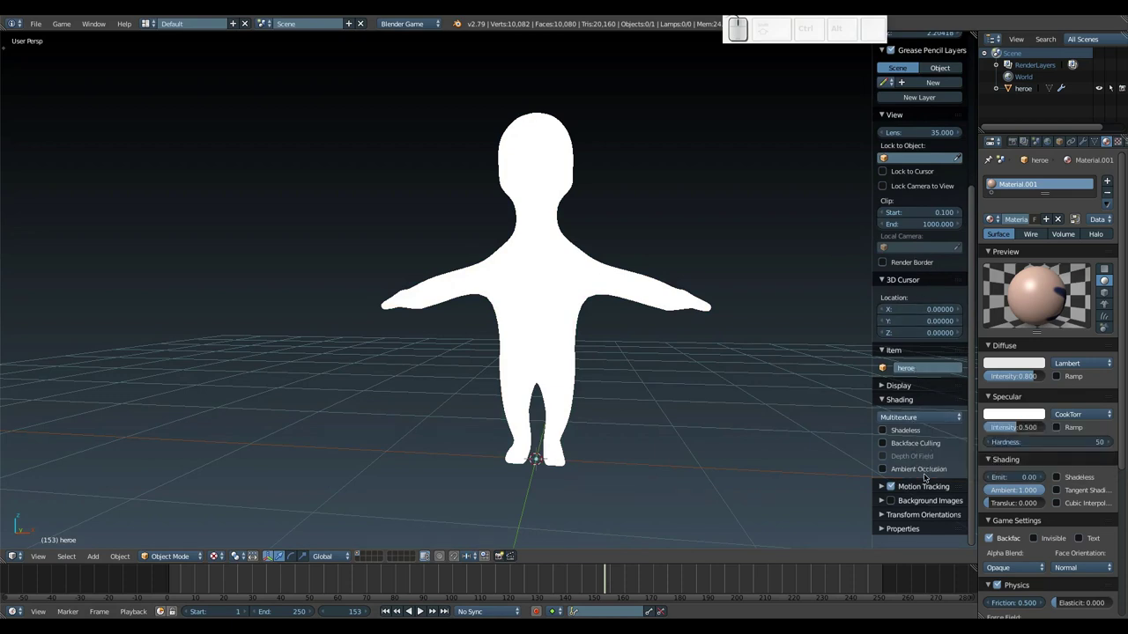
# Step: Try GLSL material mode, return to Multitexture, and enable viewport Ambient Occlusion
pyautogui.click(921, 423)
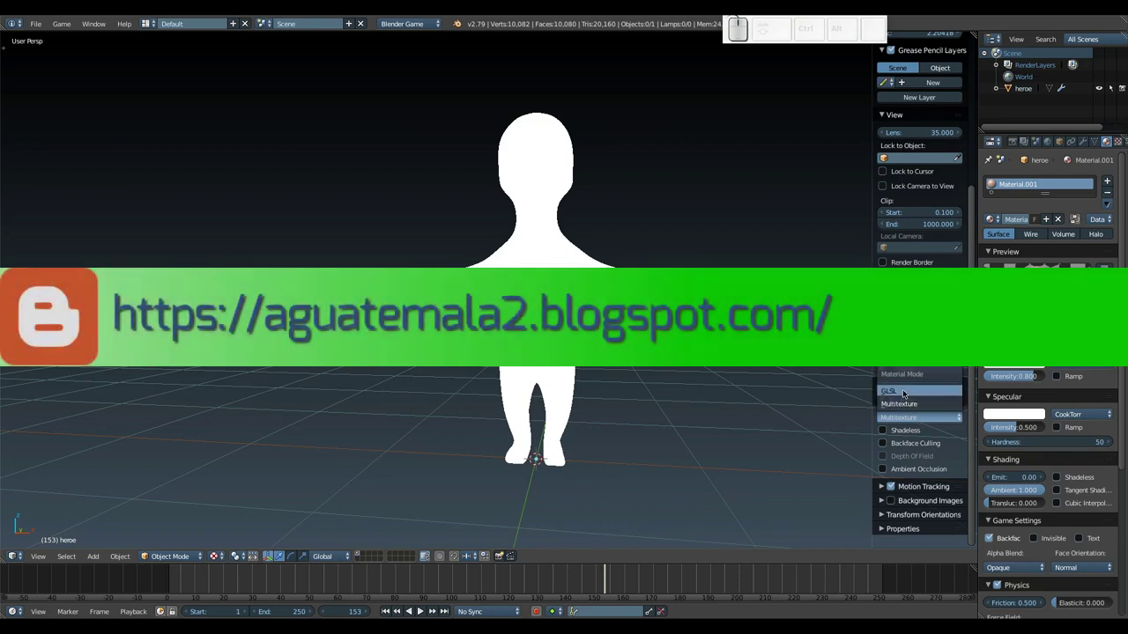
pyautogui.click(907, 393)
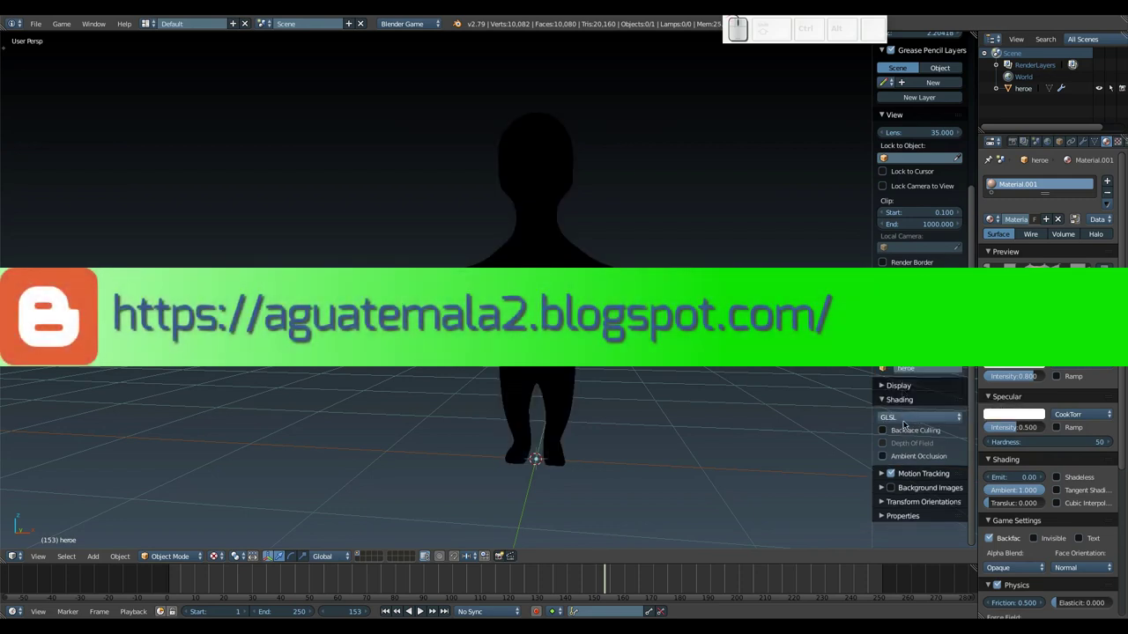
pyautogui.click(906, 423)
pyautogui.click(906, 408)
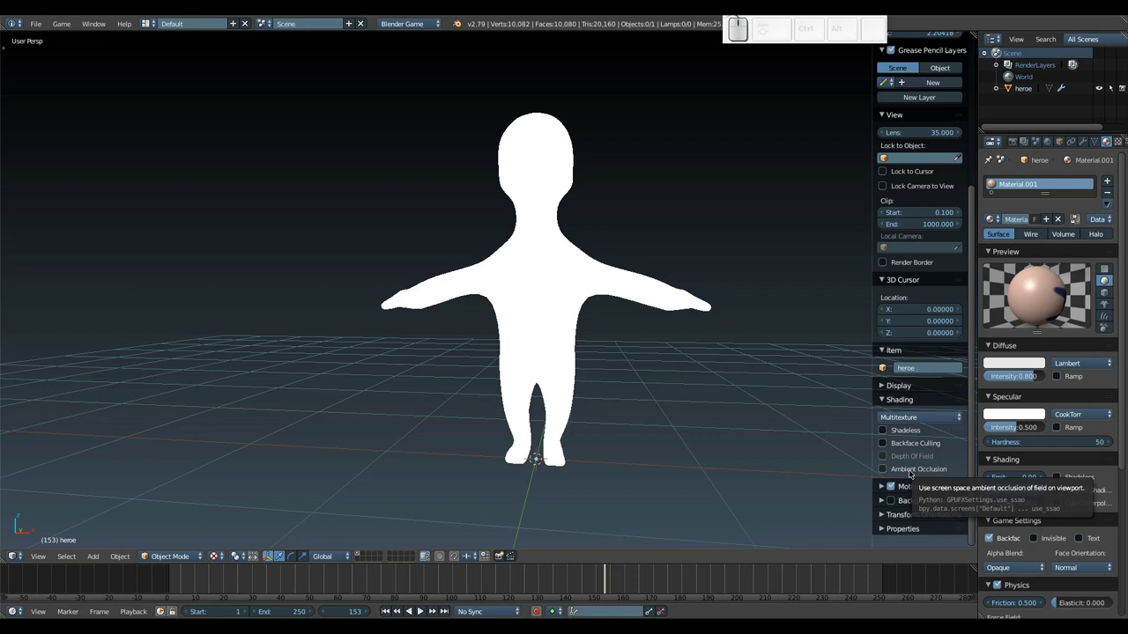
pyautogui.click(910, 470)
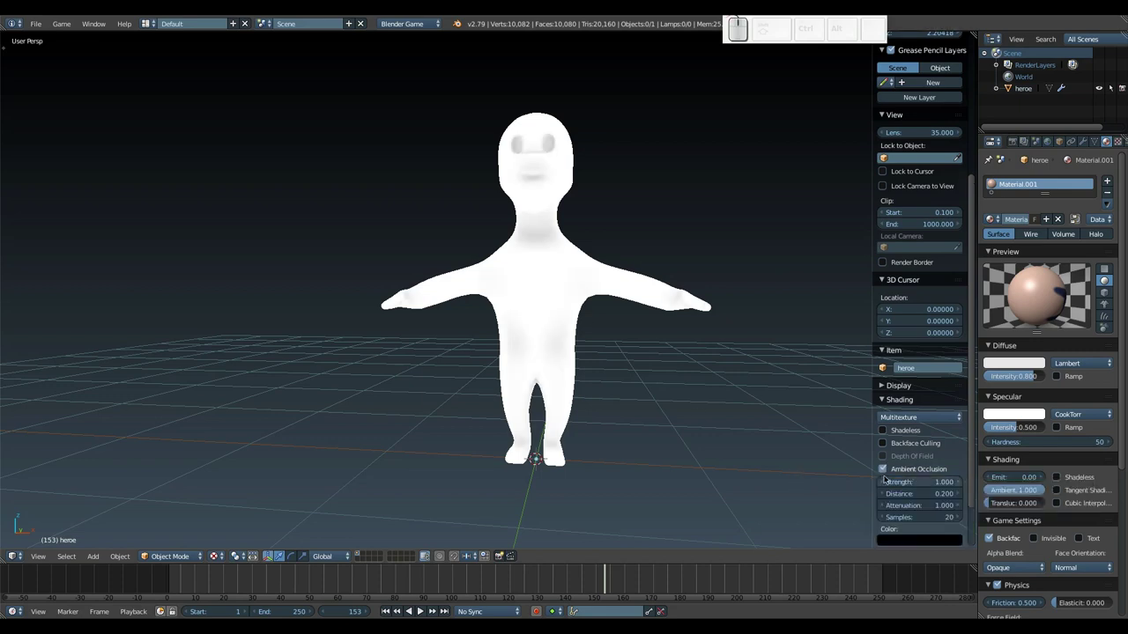
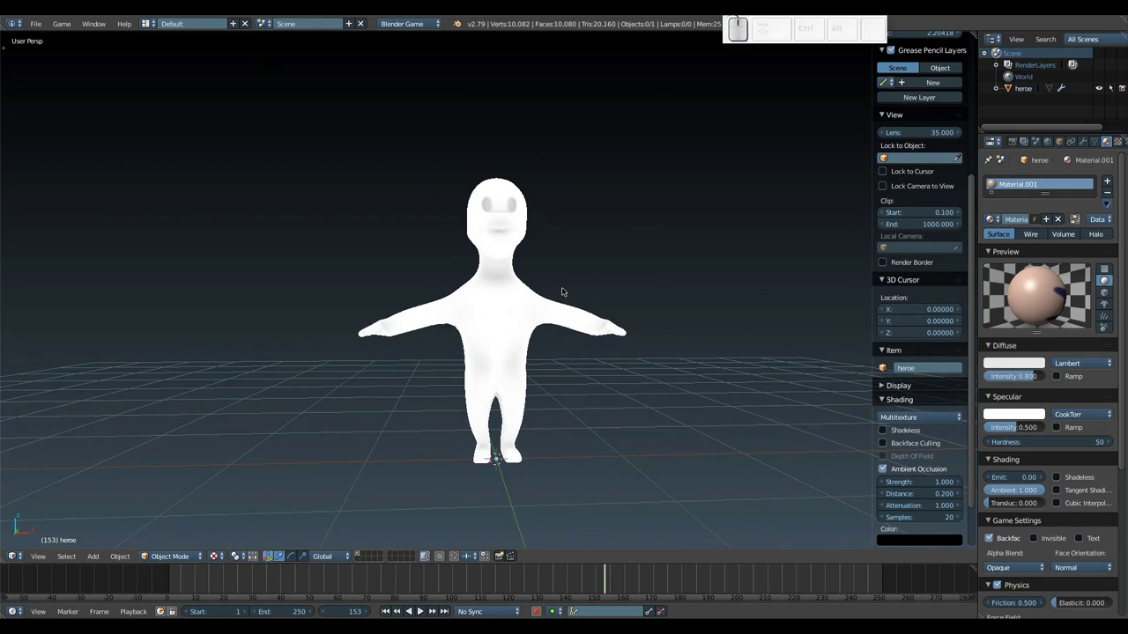
# Step: Hide the N panel, run the game preview once more, and orbit the view slightly
pyautogui.press('n')
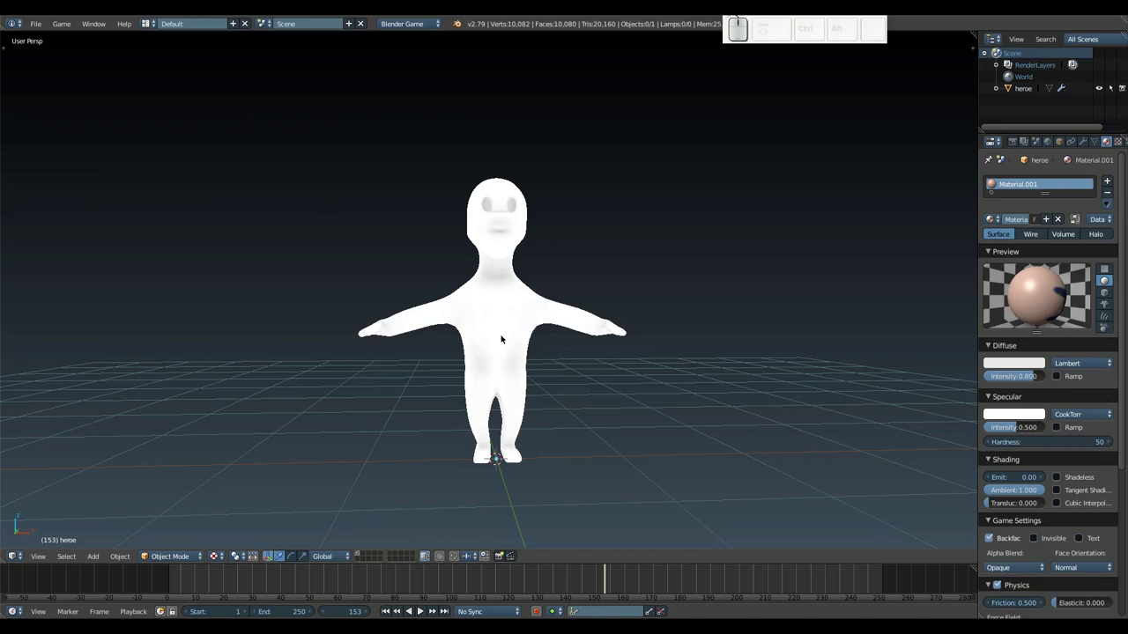
pyautogui.press('p')
pyautogui.press('Escape')
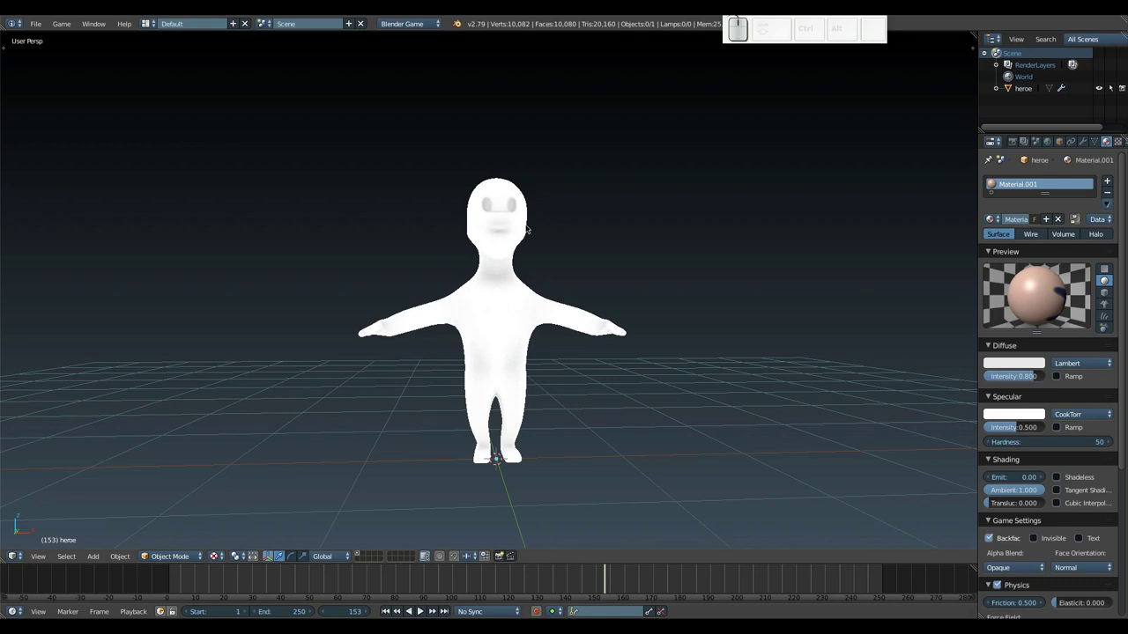
pyautogui.moveTo(512, 305); pyautogui.dragTo(511, 307)
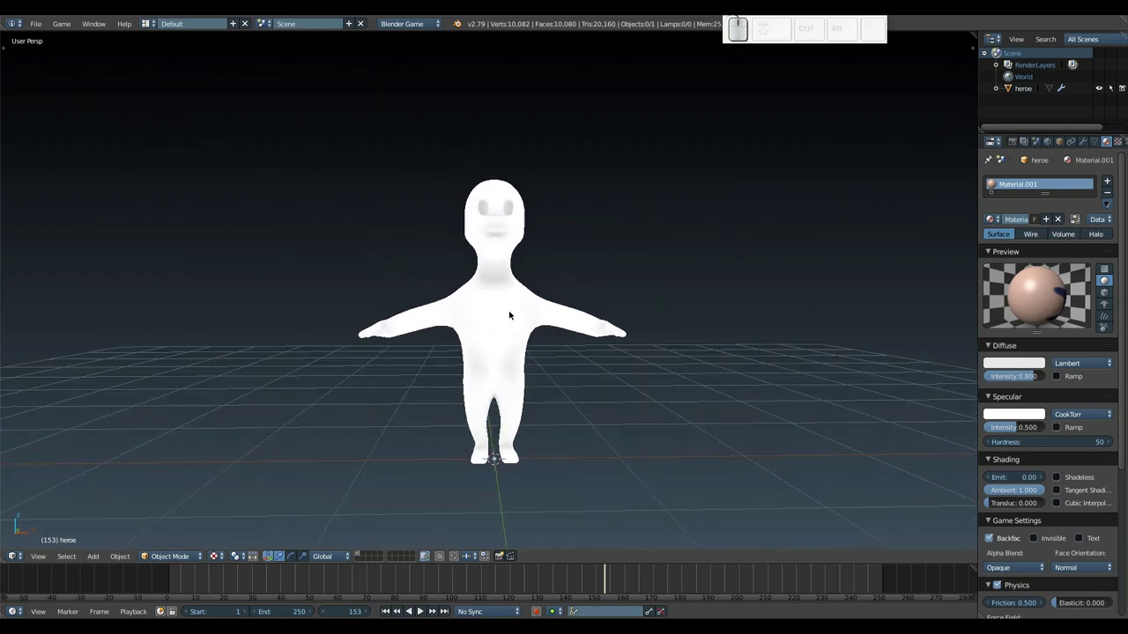